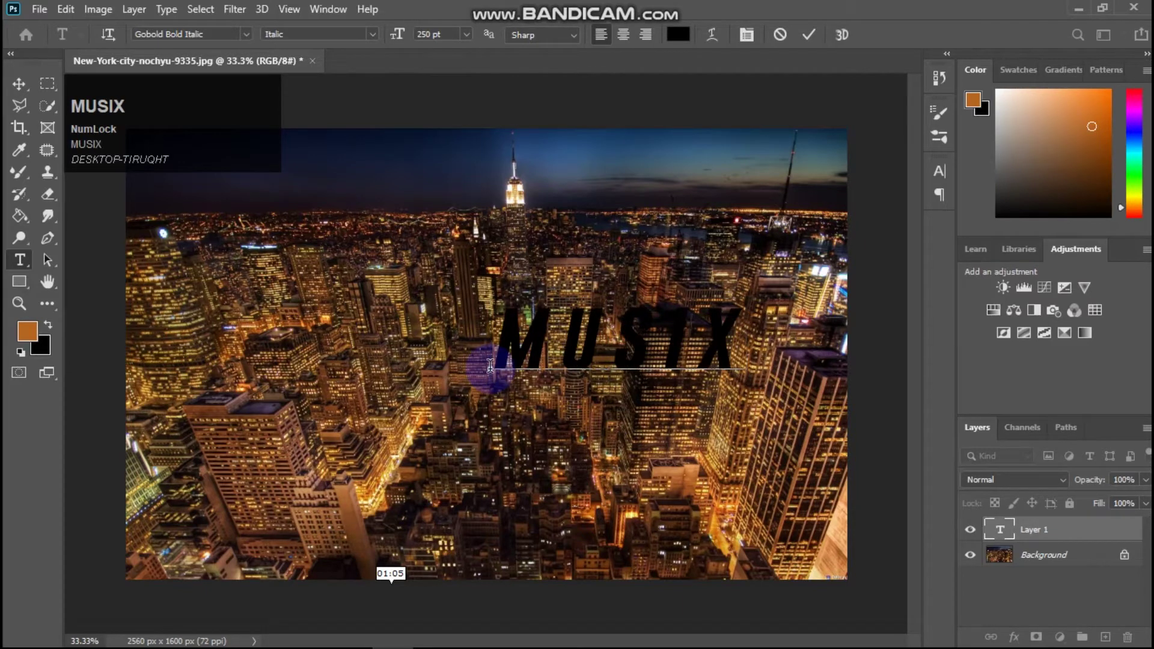
Correct the misspelled letter so the type reads MUSIC and commit the bold italic black text
key(c)
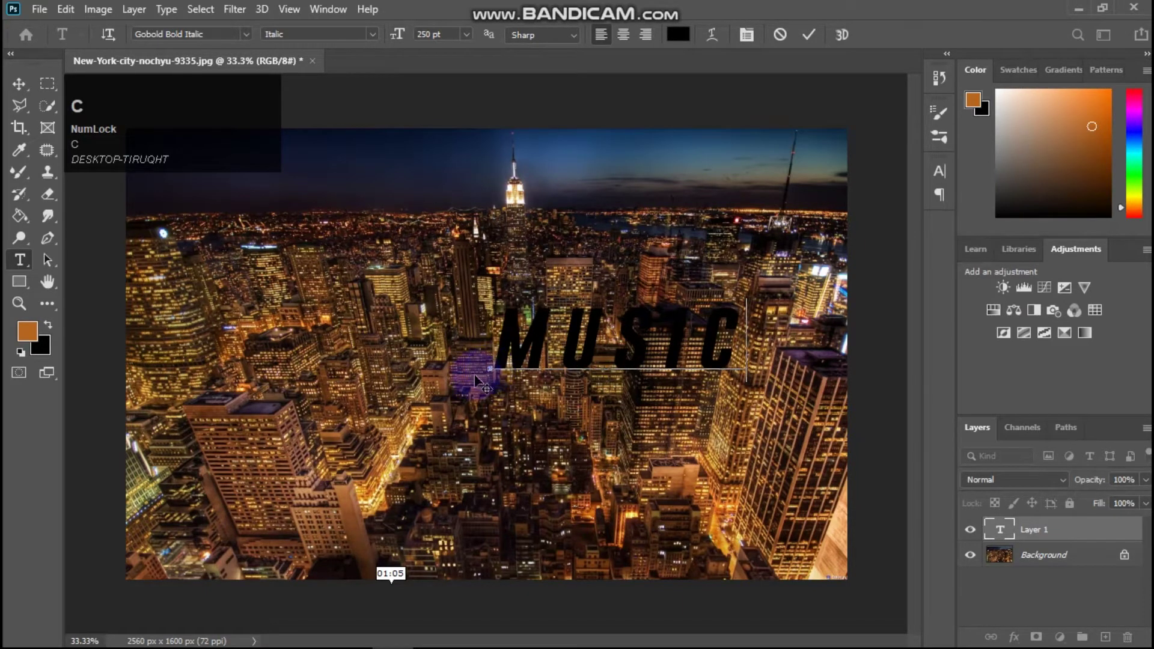
click(815, 43)
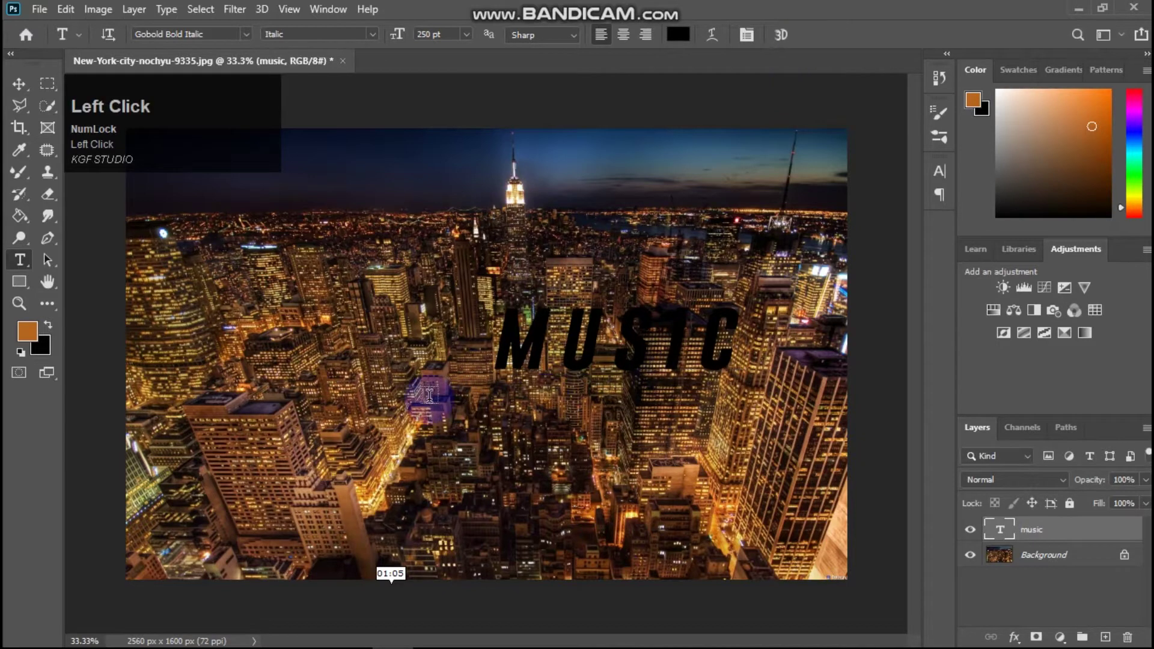
Free-transform the MUSIC text to scale it up across almost the full photo width
key(ctrl+t)
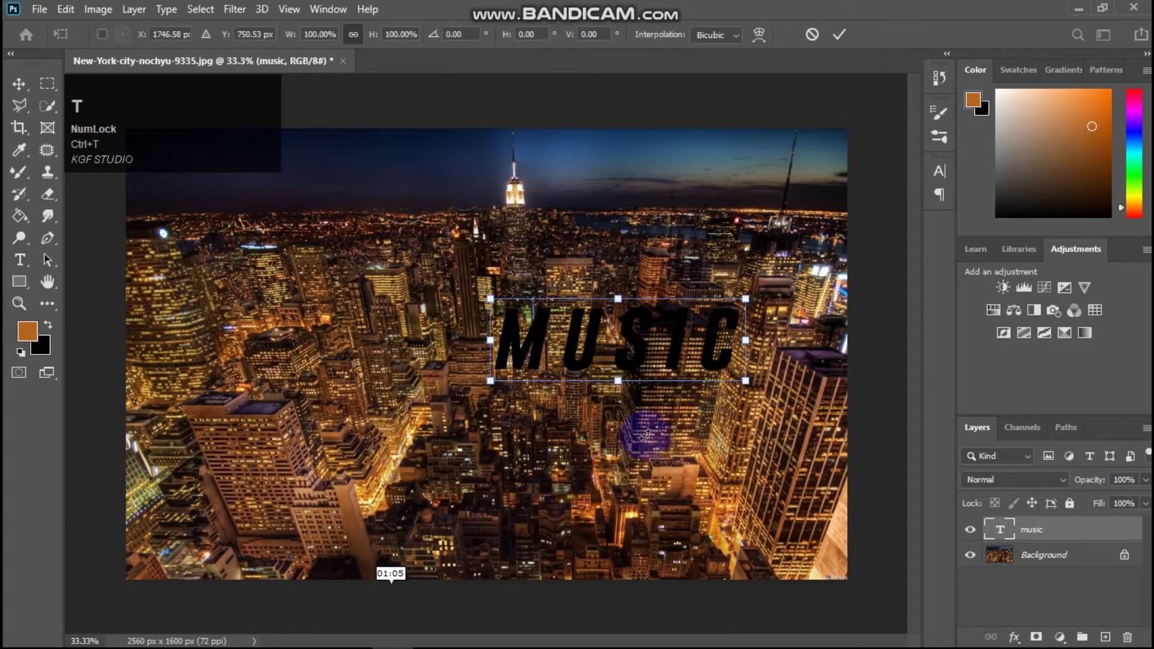
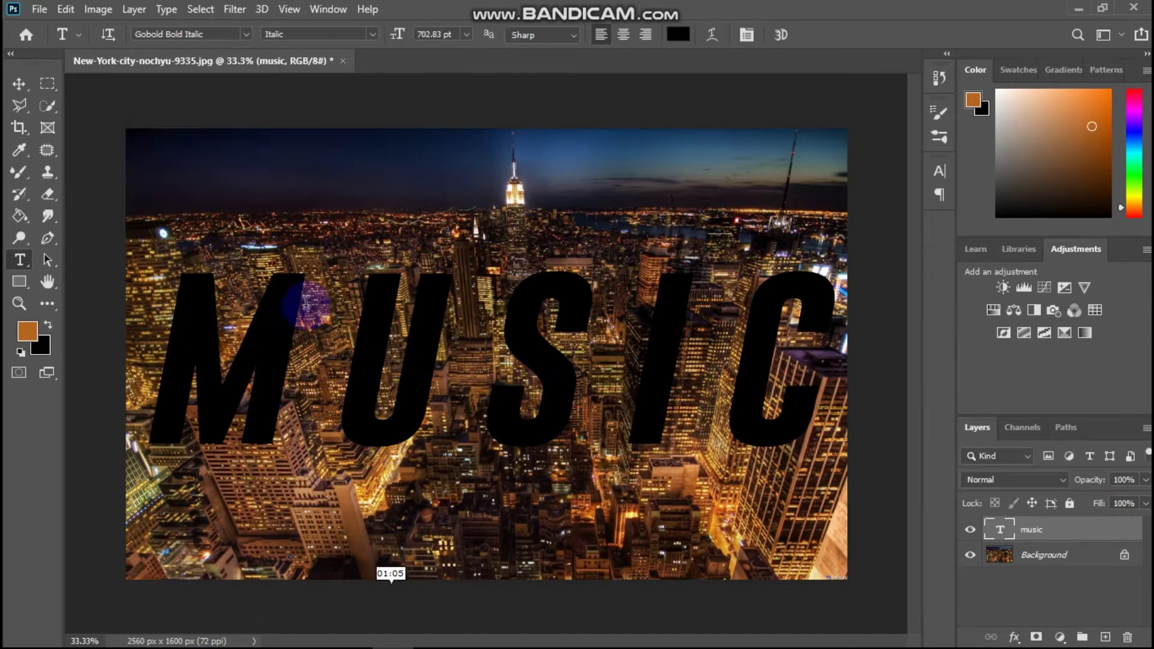
On the Background layer, draw a white 2490 × 732 px rectangle band behind MUSIC
double_click(1077, 557)
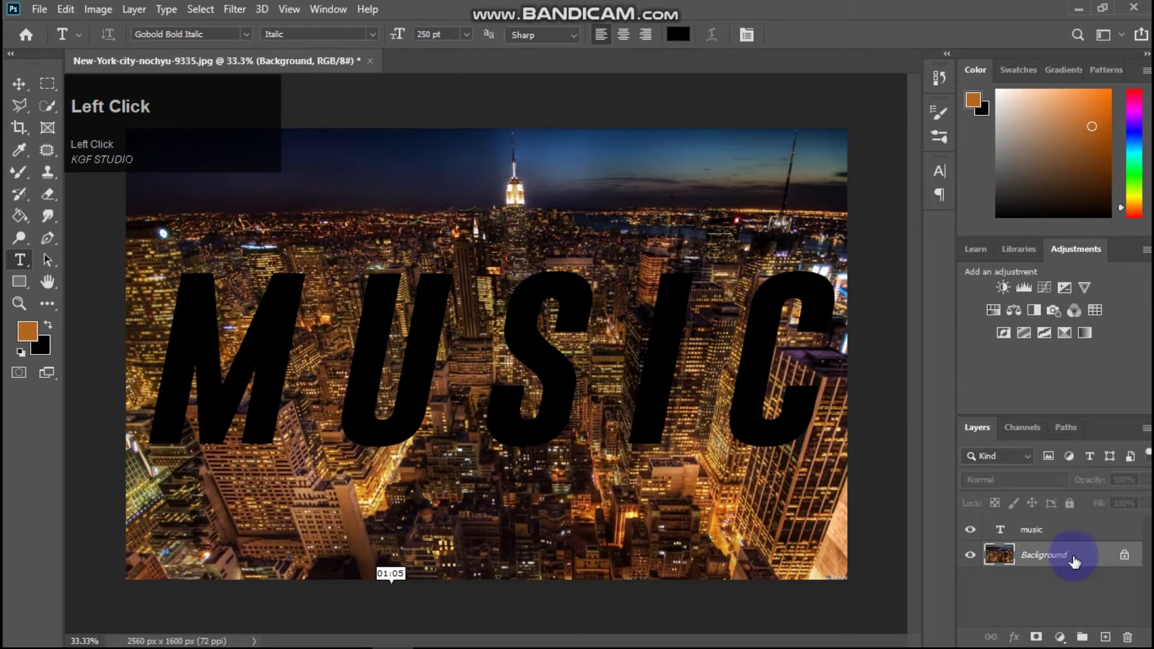
click(14, 290)
right_click(16, 284)
drag(111, 287, 963, 239)
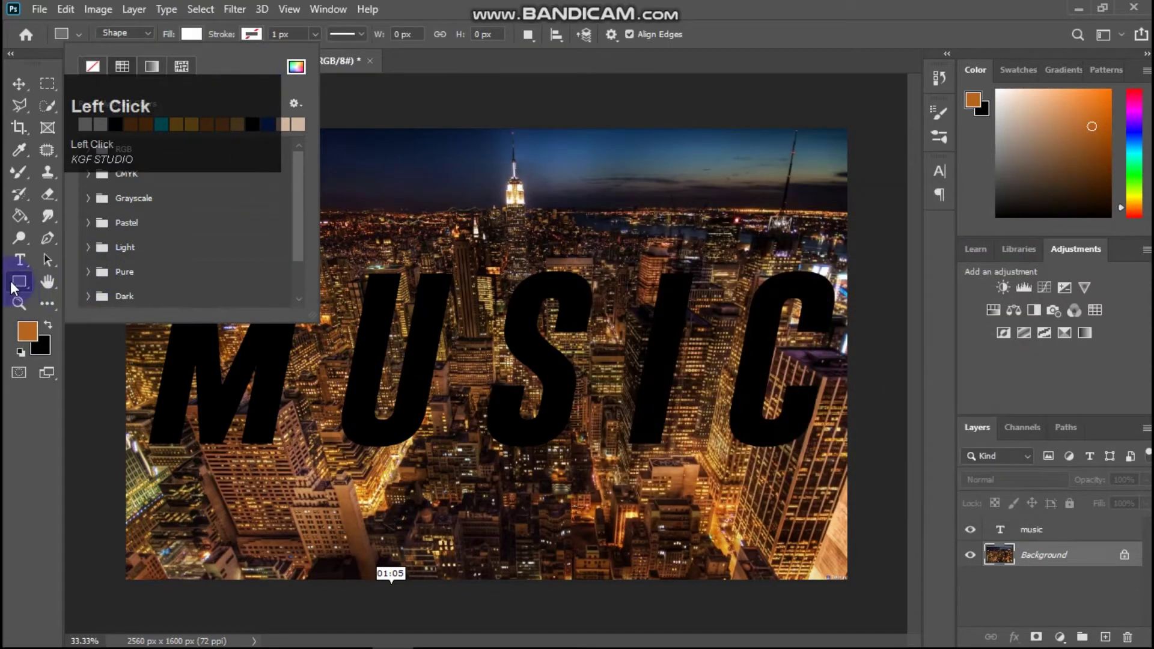
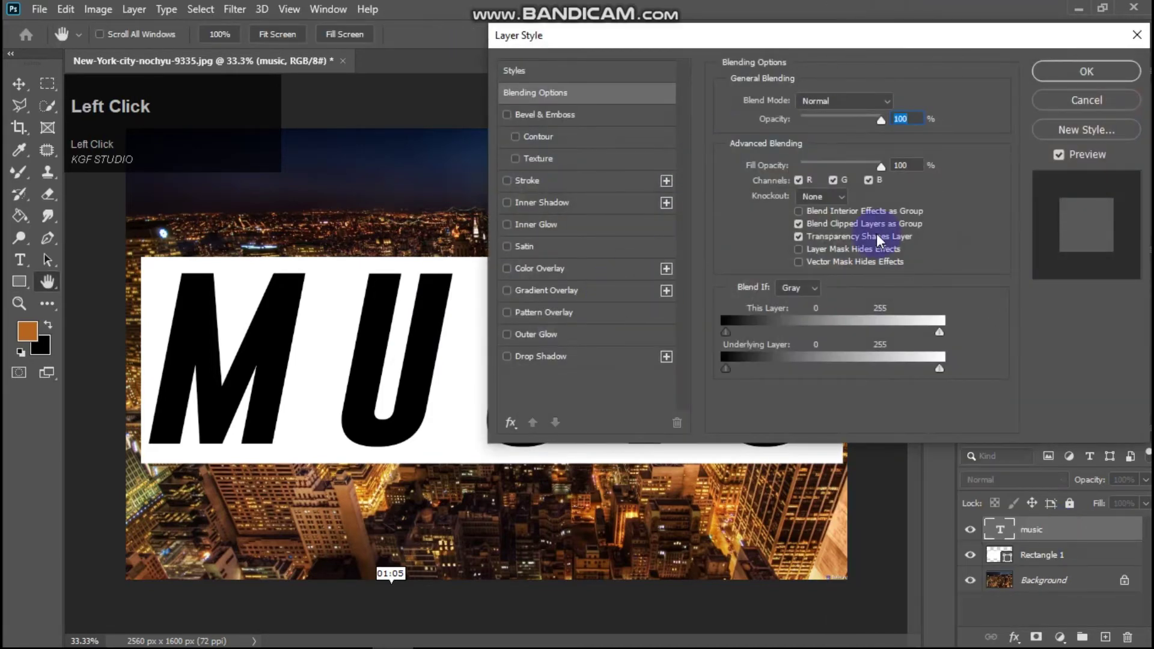
Drop the music layer's Fill Opacity to 0% so the city shows through the knocked-out letters
drag(886, 175, 808, 201)
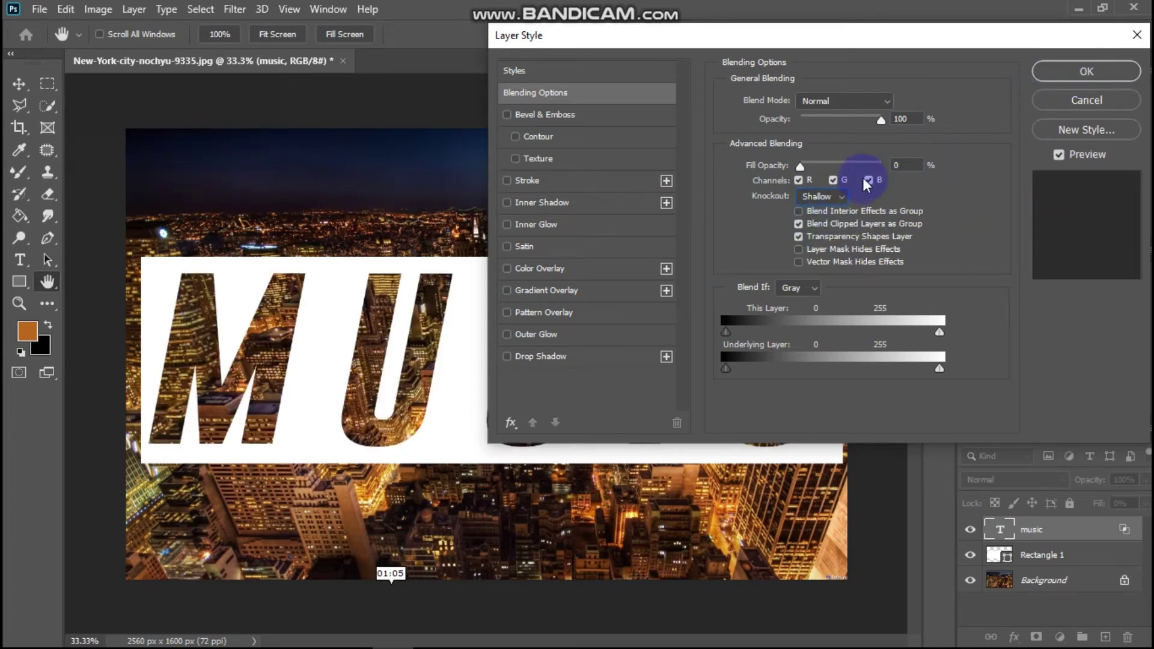
Apply the knockout layer style and fit the image on screen to view the city through MUSIC
click(832, 203)
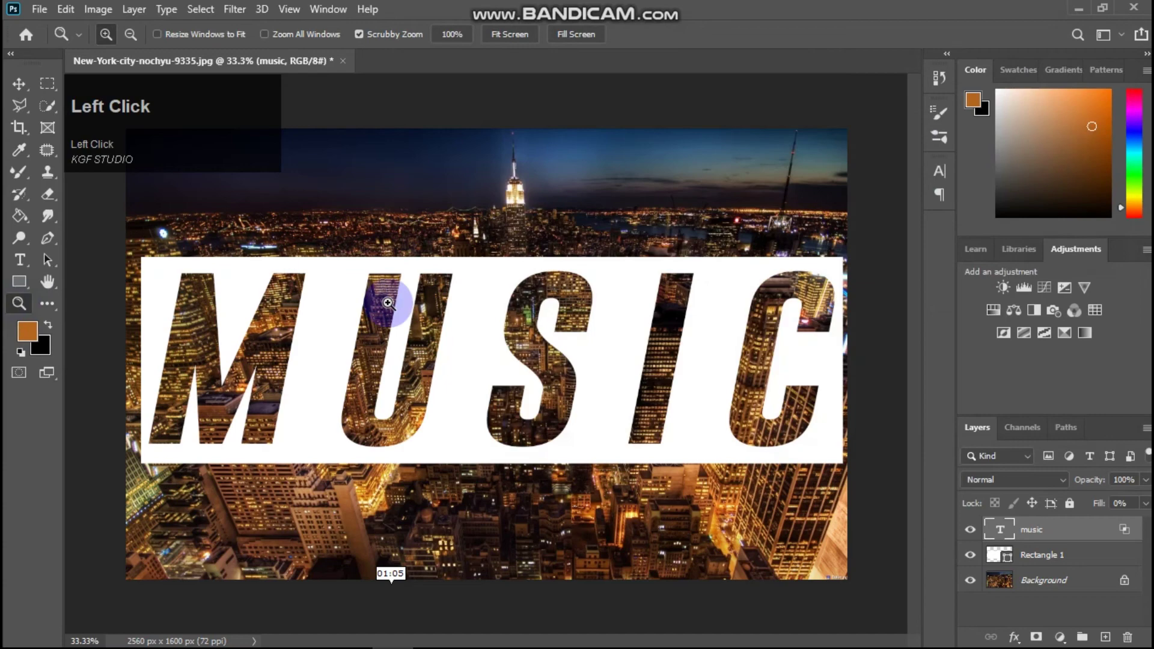
right_click(526, 245)
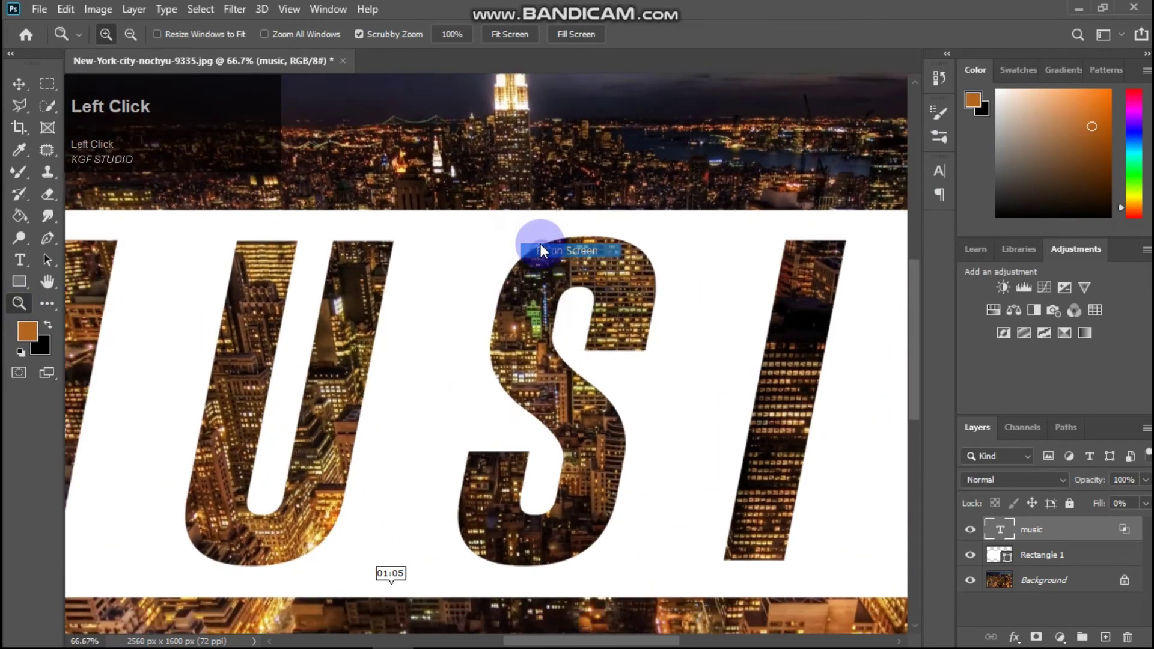